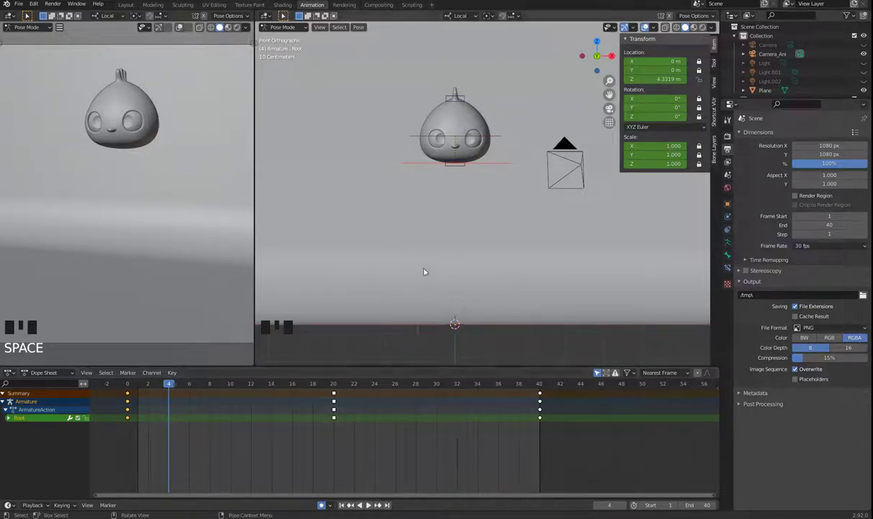
- Scrub and play the bounce, then stop on ground-contact frame 20 for the Root Z 0 m key
left_click_drag(184, 385, 500, 274)
key("space")
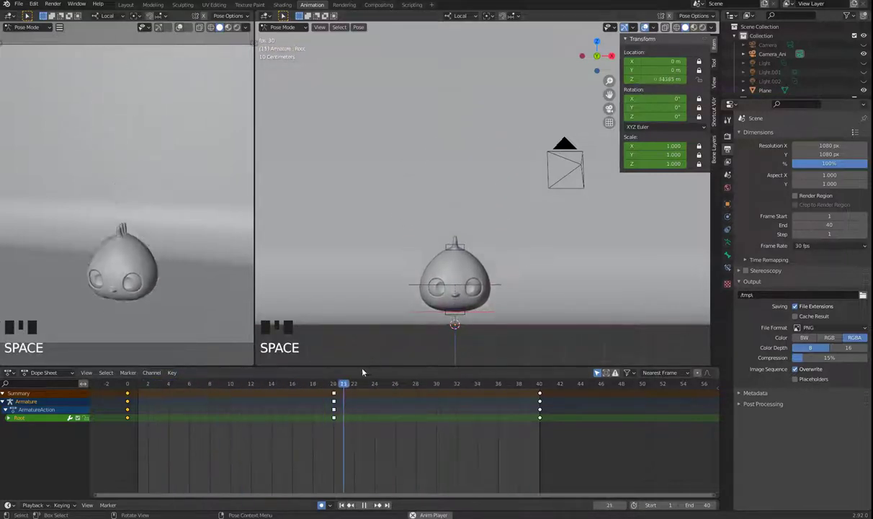
key("space")
left_click_drag(281, 388, 346, 390)
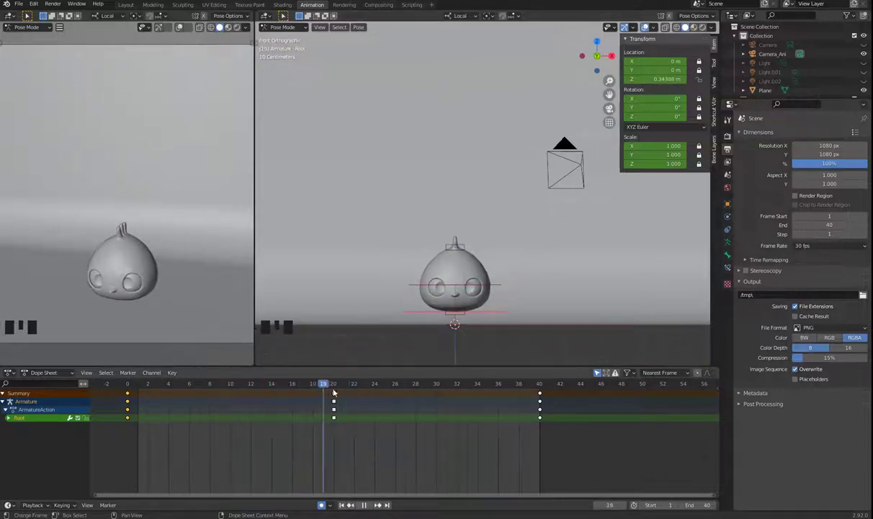
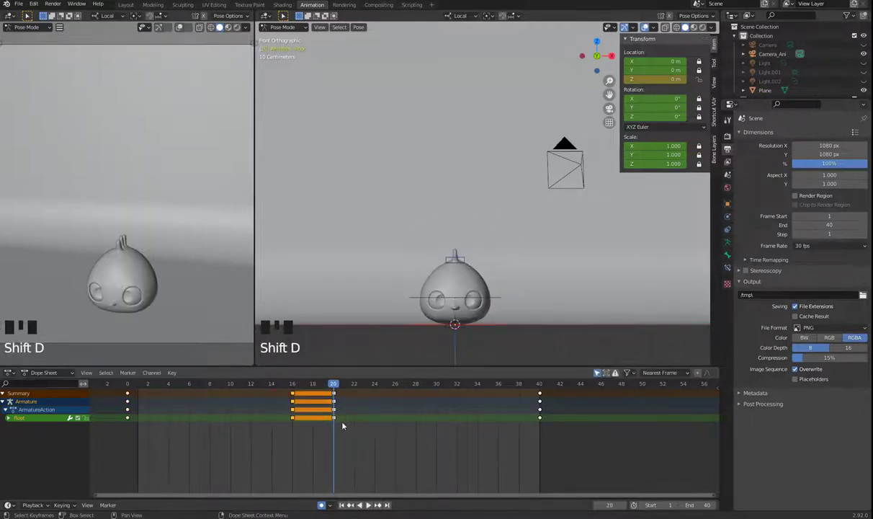
- Duplicate the ground keys with Shift+D to frame 24 for a hold, then play it back
left_click(335, 422)
key("shift+d")
left_click_drag(312, 386, 372, 316)
key("space")
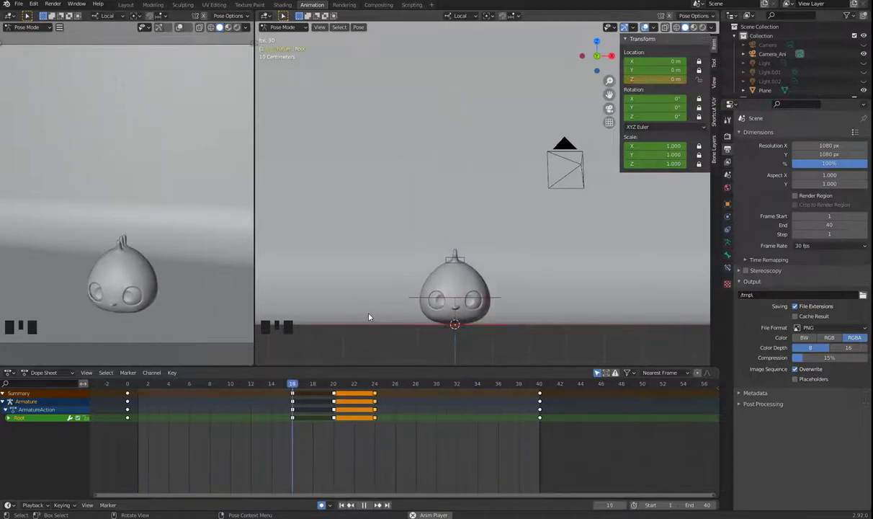
scroll("down", 3)
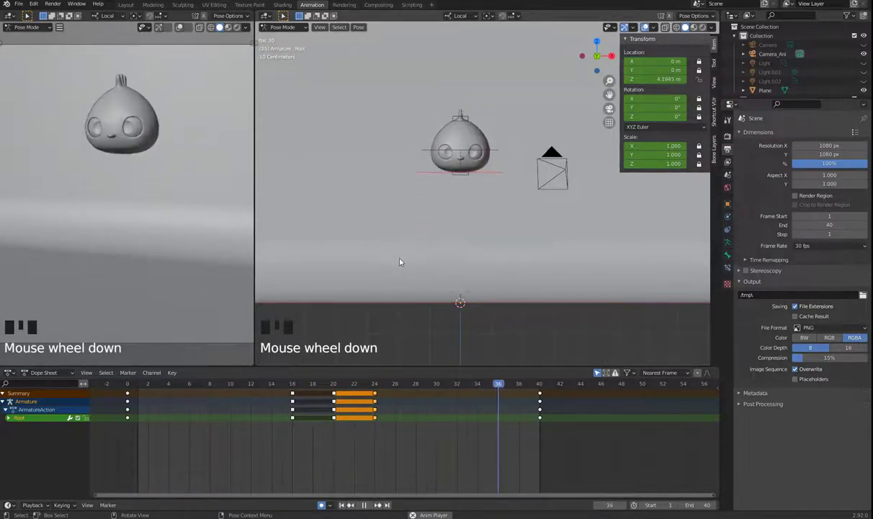
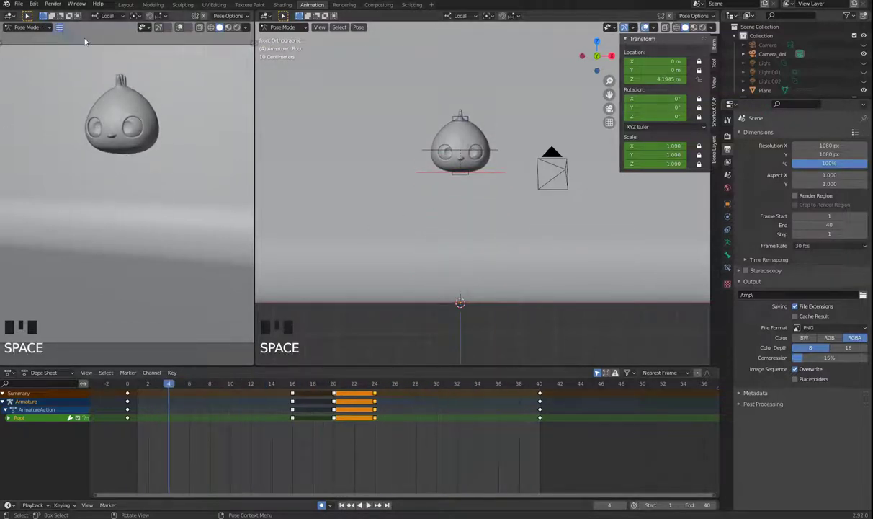
- Stop the playback at frame 4 and collapse the Output panel in Output Properties
left_click_drag(62, 30, 169, 199)
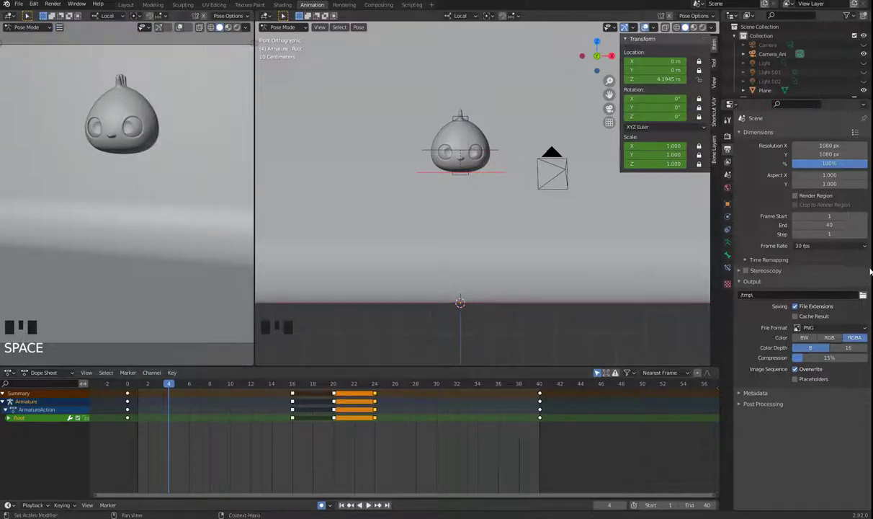
left_click(786, 284)
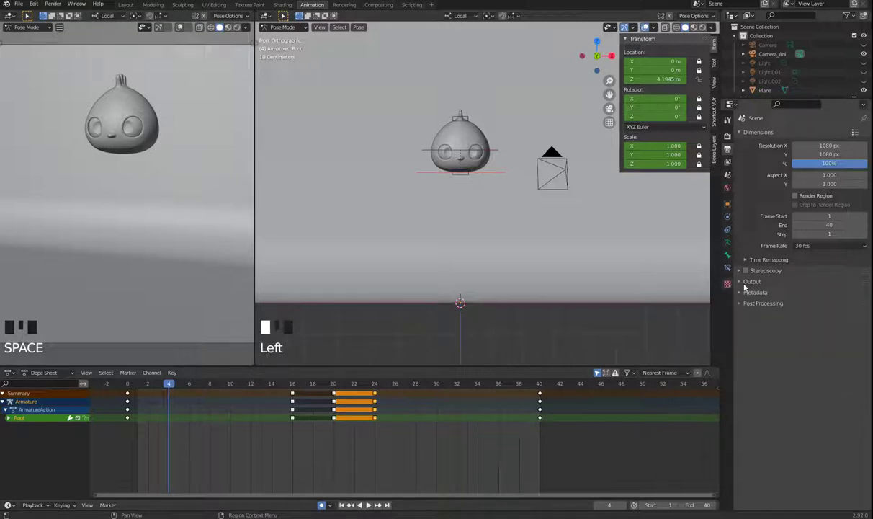
- Point the render output to the Preview folder as SmallChicken and choose FFmpeg Video, H.264 in Matroska
left_click_drag(745, 285, 781, 295)
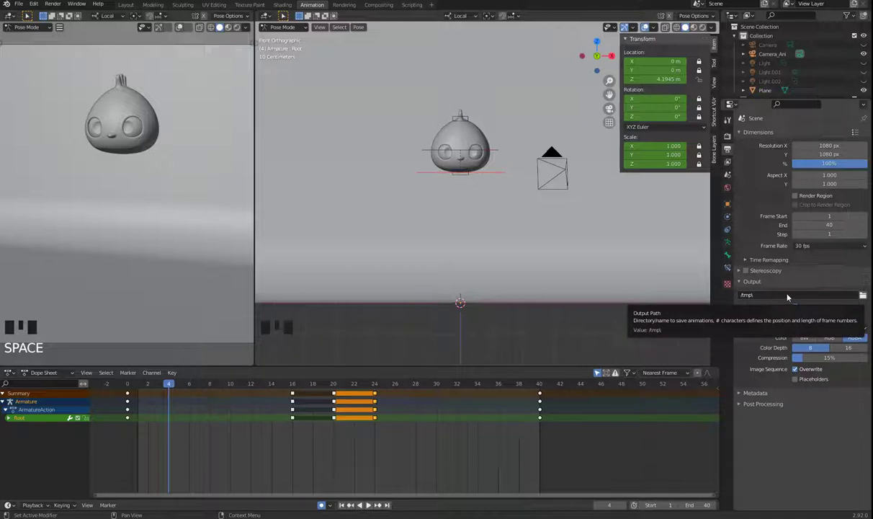
left_click(866, 296)
left_click_drag(866, 297, 590, 438)
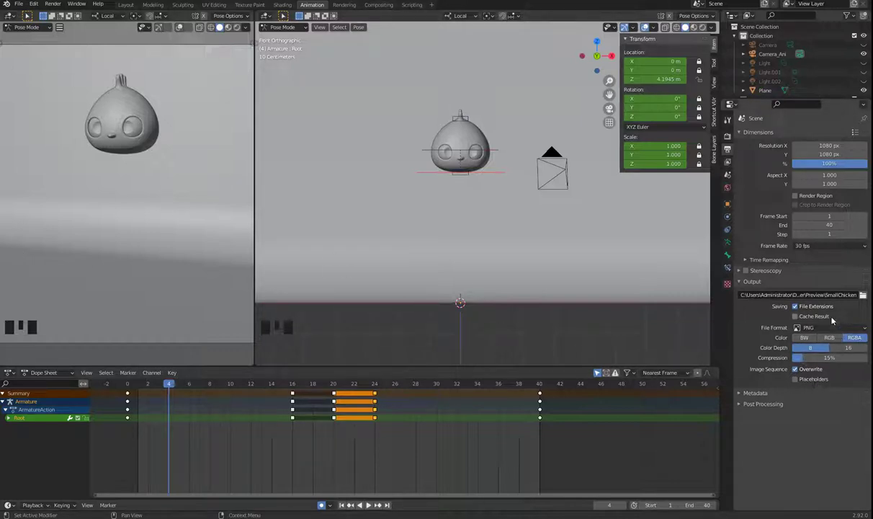
- Launch Viewport Render Animation from the left 3D viewport's View menu
left_click_drag(824, 326, 212, 193)
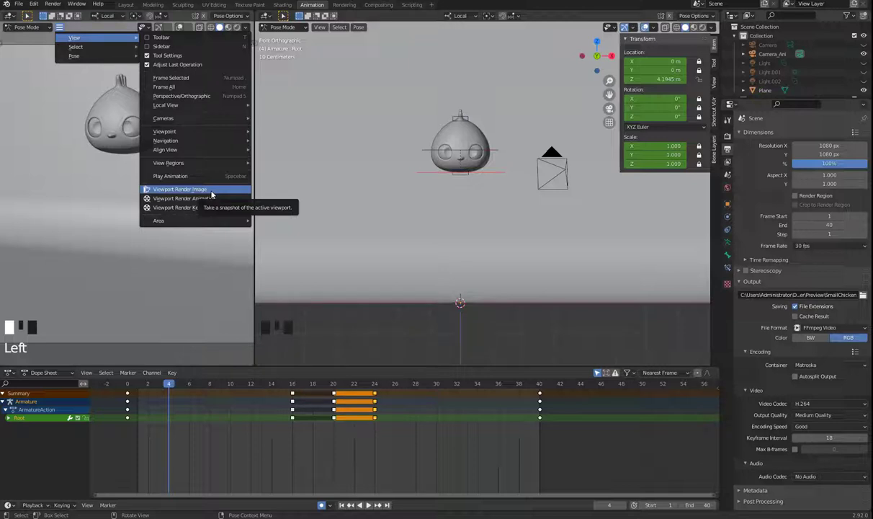